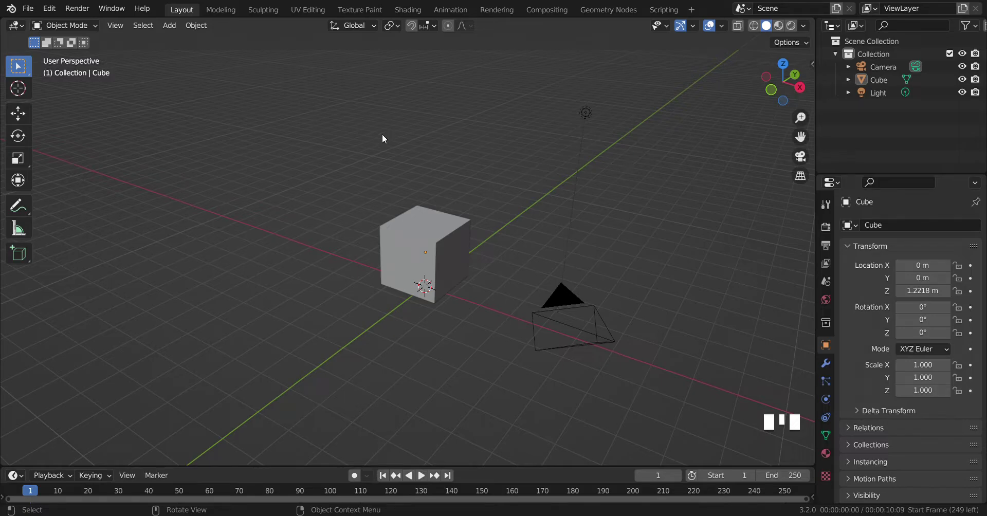
# Step: Select everything and delete the default cube, camera and light
pyautogui.press('a')
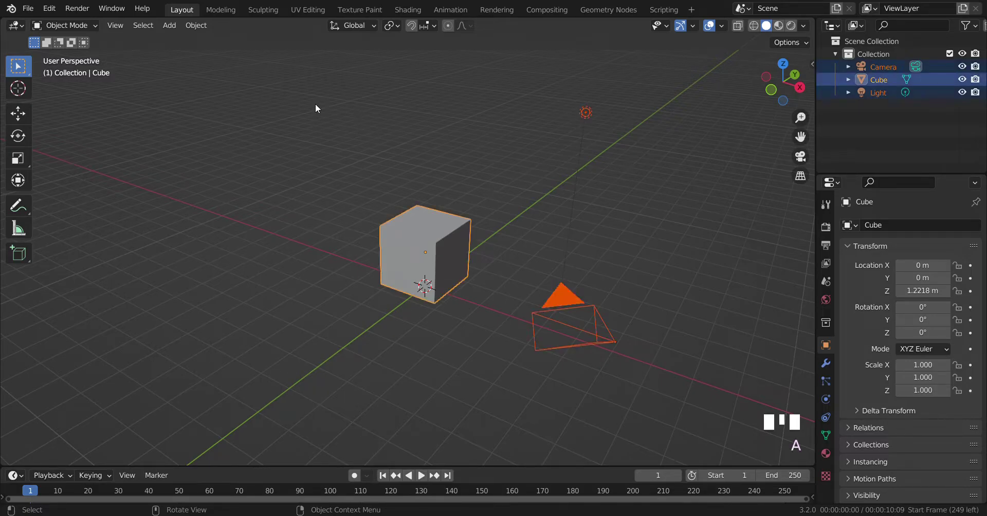
pyautogui.press('Delete')
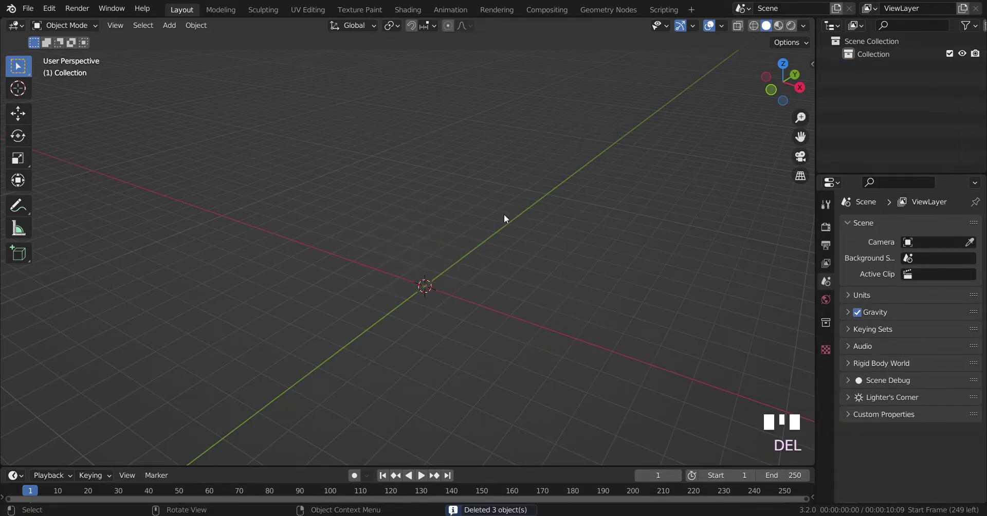
# Step: Add a plane and stretch it along X to about 1.97, checking it from top view
pyautogui.press('shift+a')
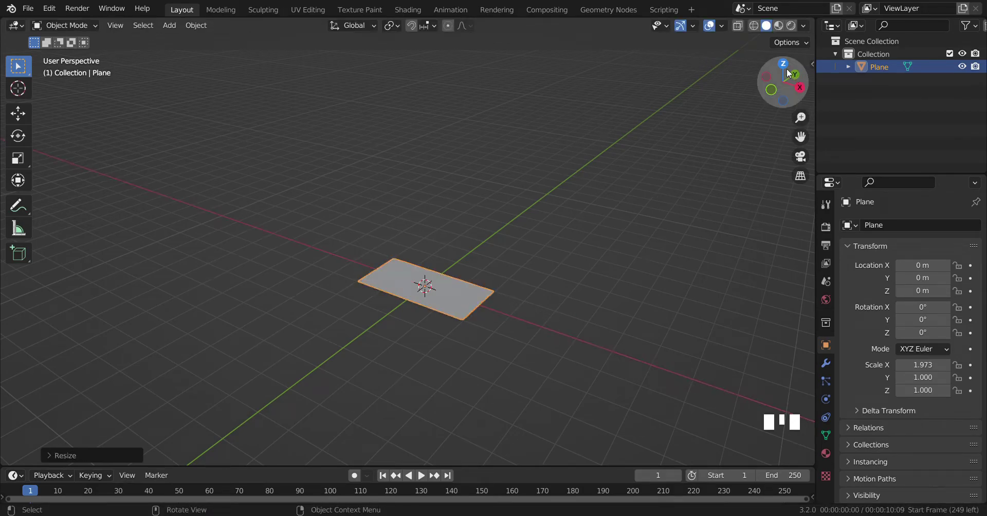
pyautogui.click(791, 72)
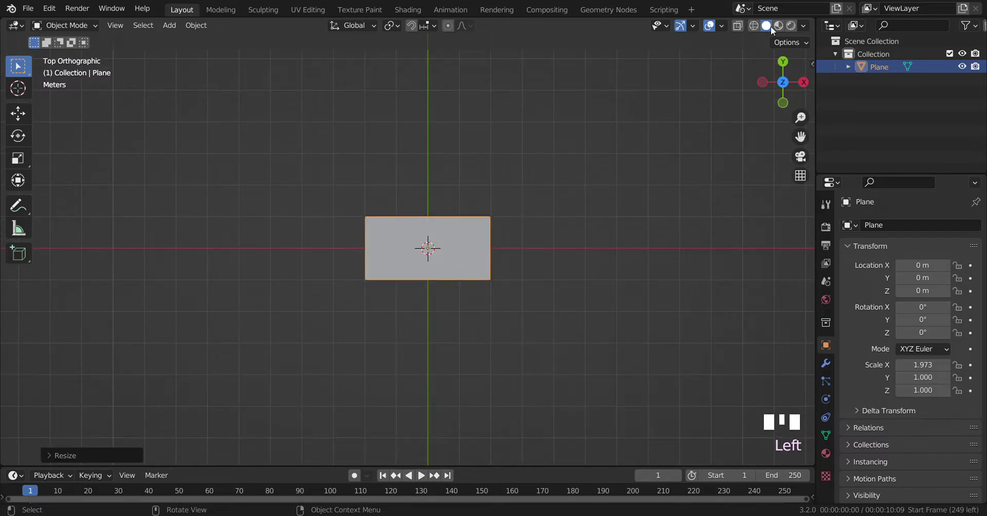
pyautogui.click(783, 105)
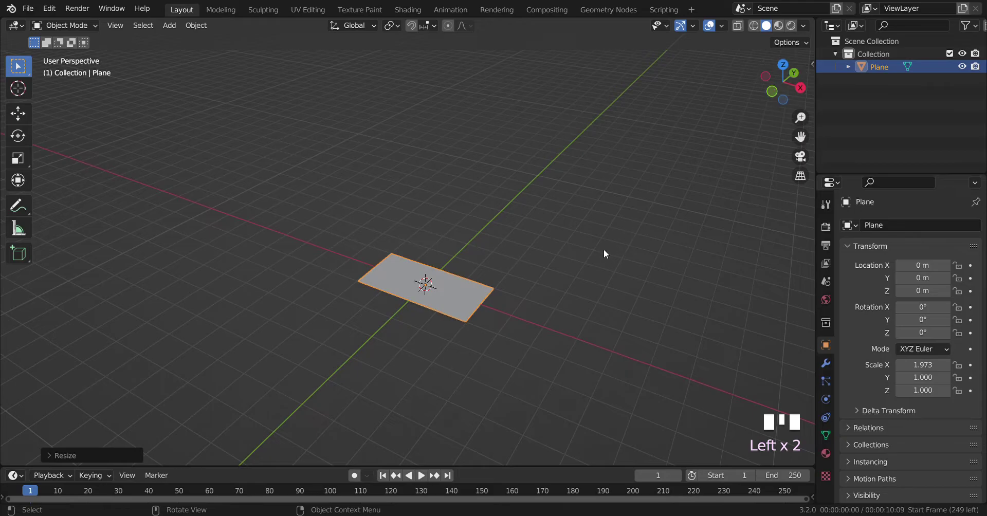
# Step: In Edit Mode, extrude the plane's end edge upward into a roughly 1 m wall from side view
pyautogui.press('Tab')
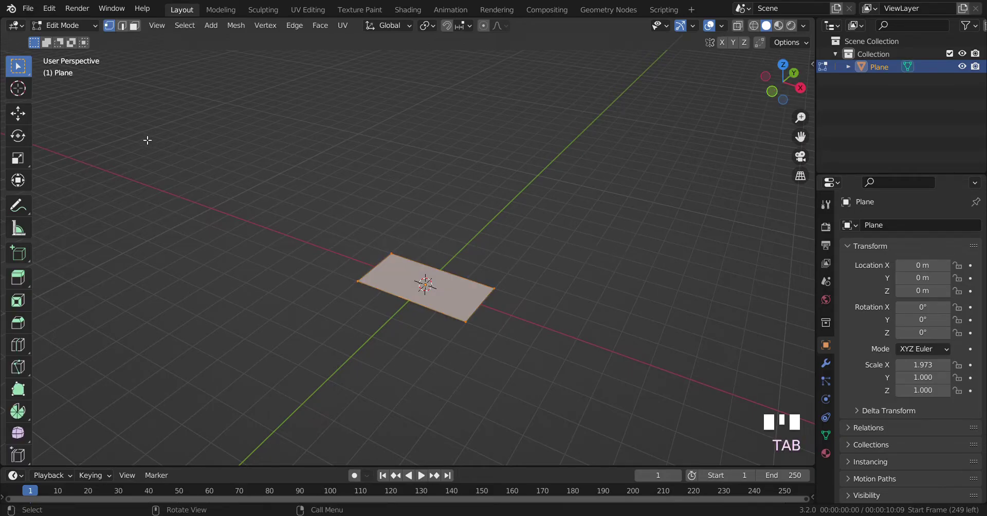
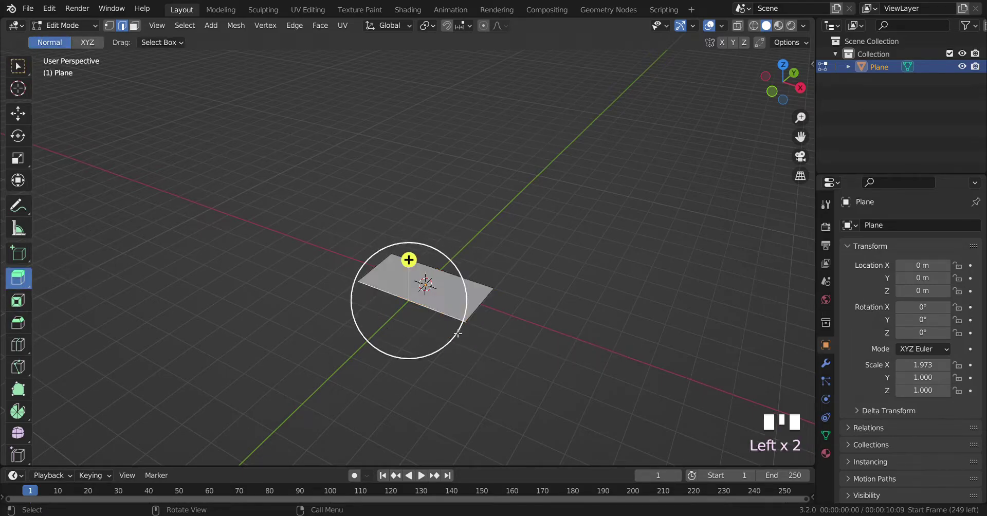
pyautogui.click(479, 304)
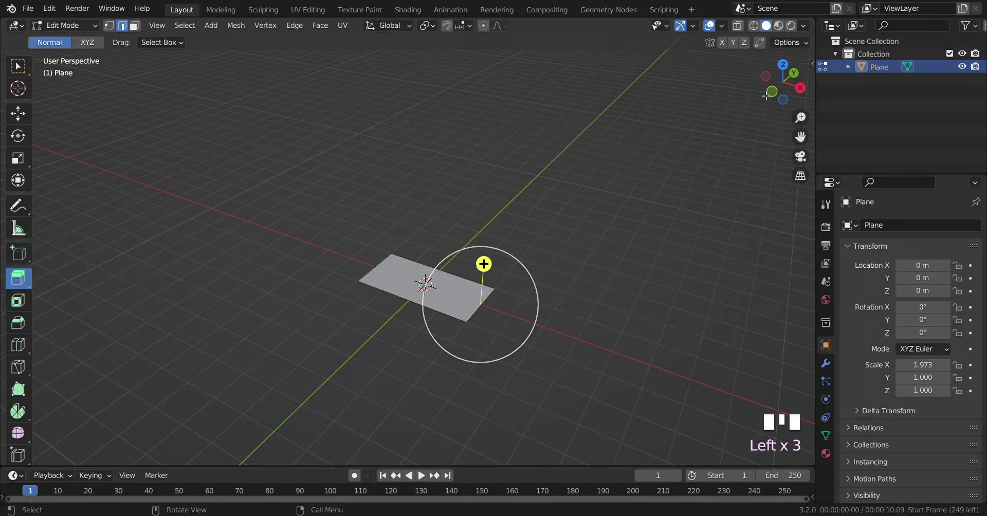
pyautogui.click(811, 90)
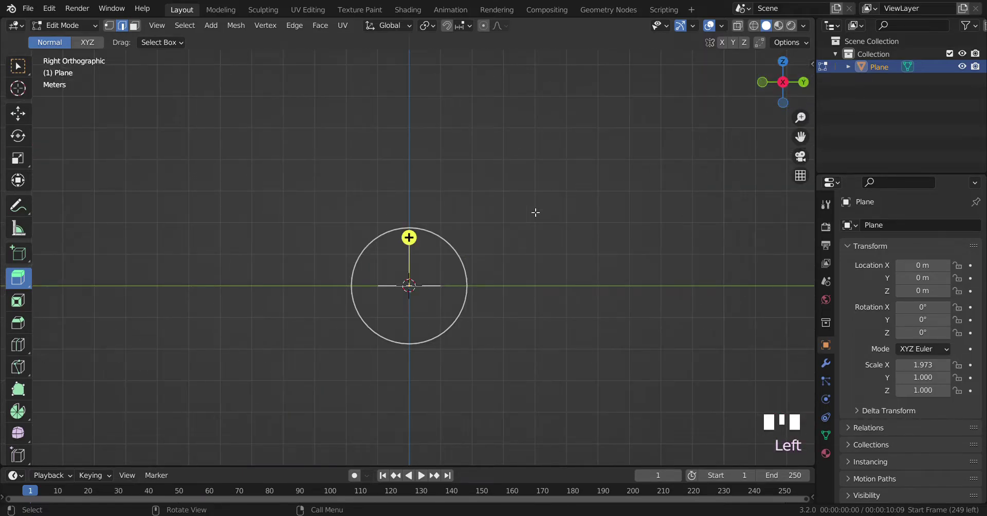
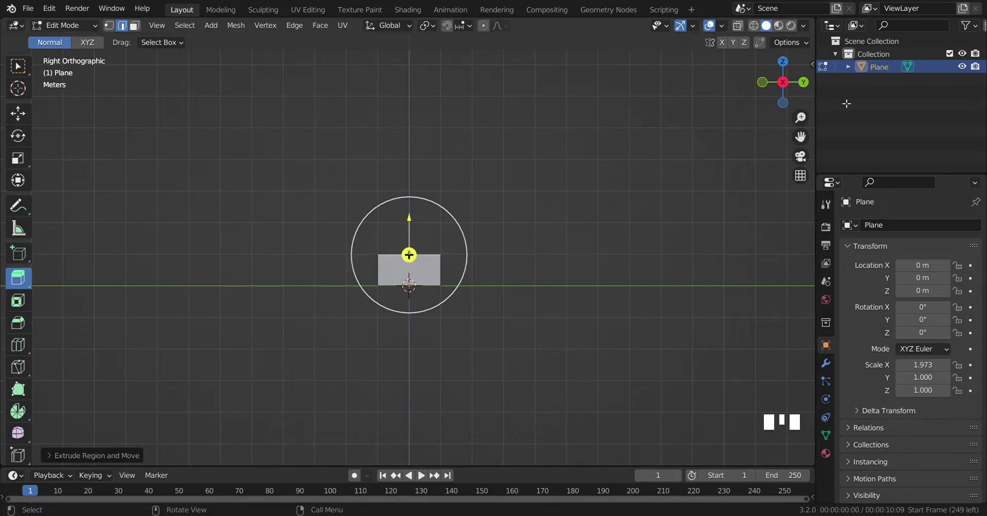
pyautogui.click(766, 85)
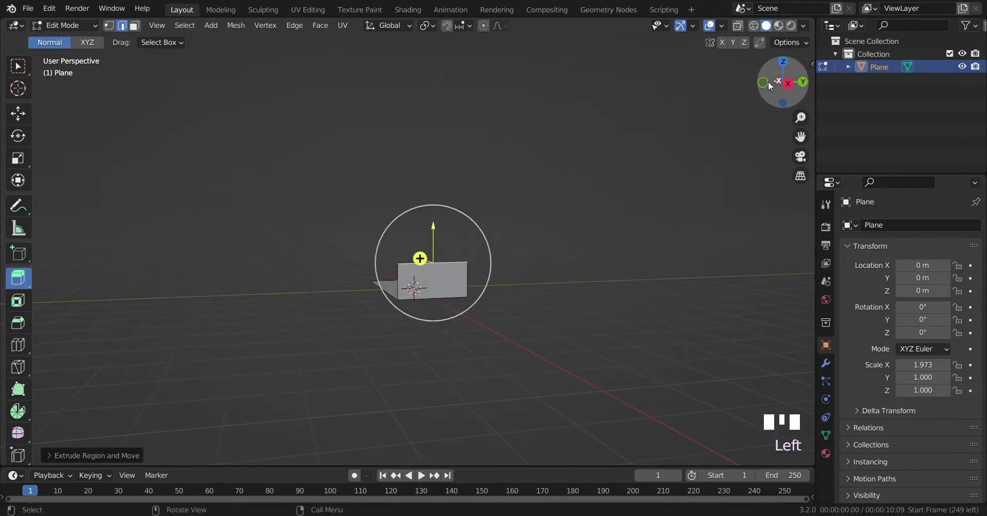
pyautogui.click(794, 84)
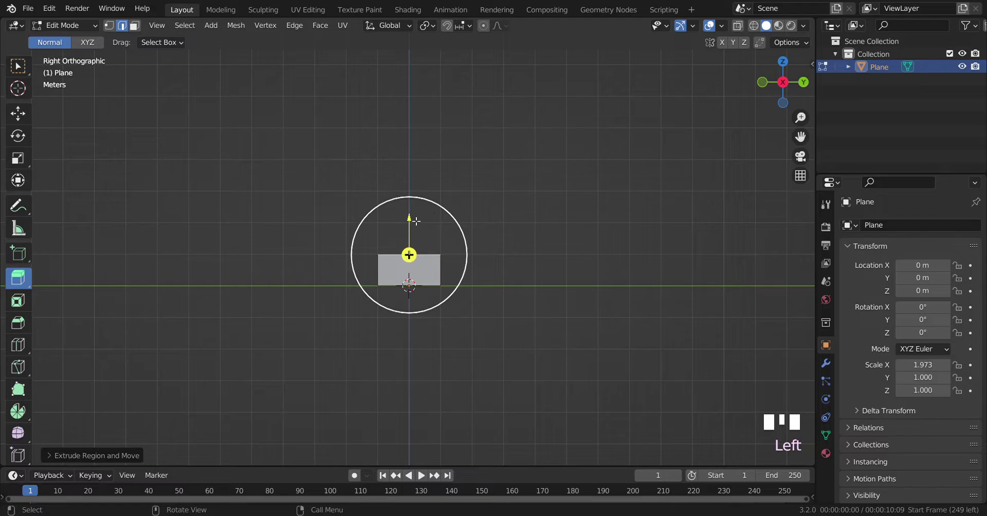
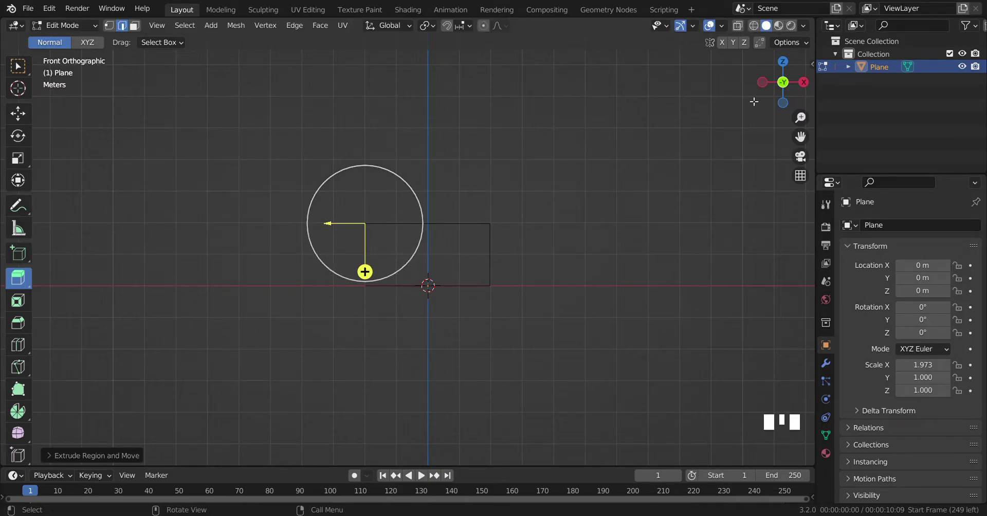
# Step: Orbit to view the open C shape in perspective
pyautogui.click(780, 59)
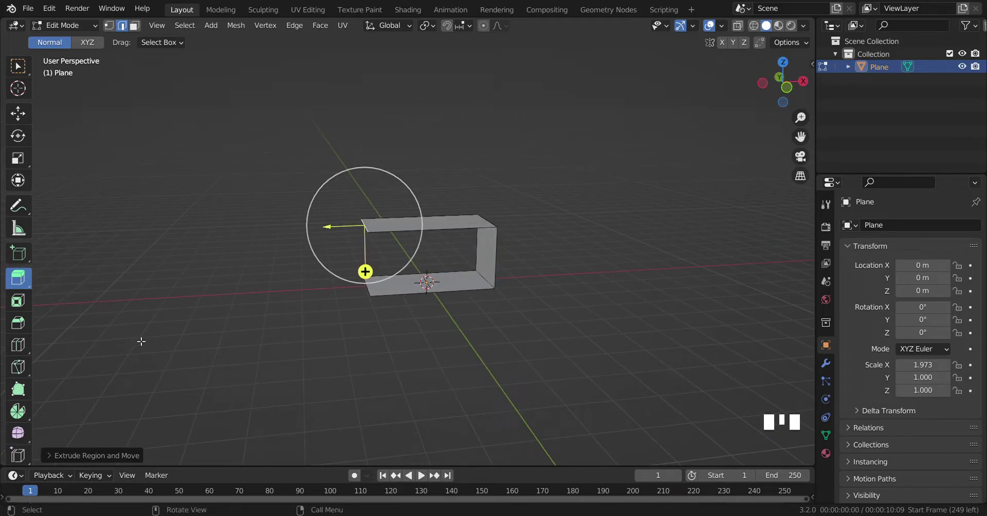
# Step: Bevel the top corner edge with 8 segments and 0.322 m width into a smooth bend
pyautogui.moveTo(25, 323); pyautogui.dragTo(488, 276)
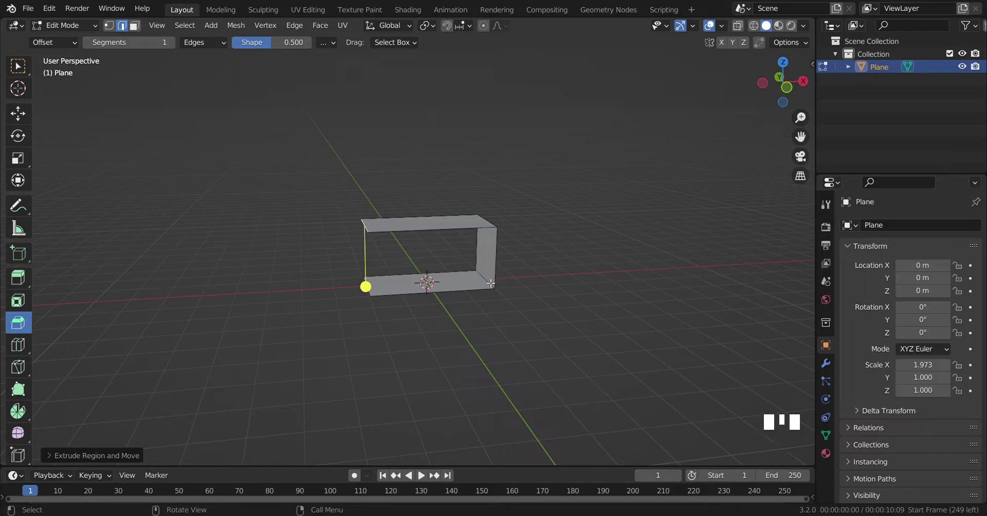
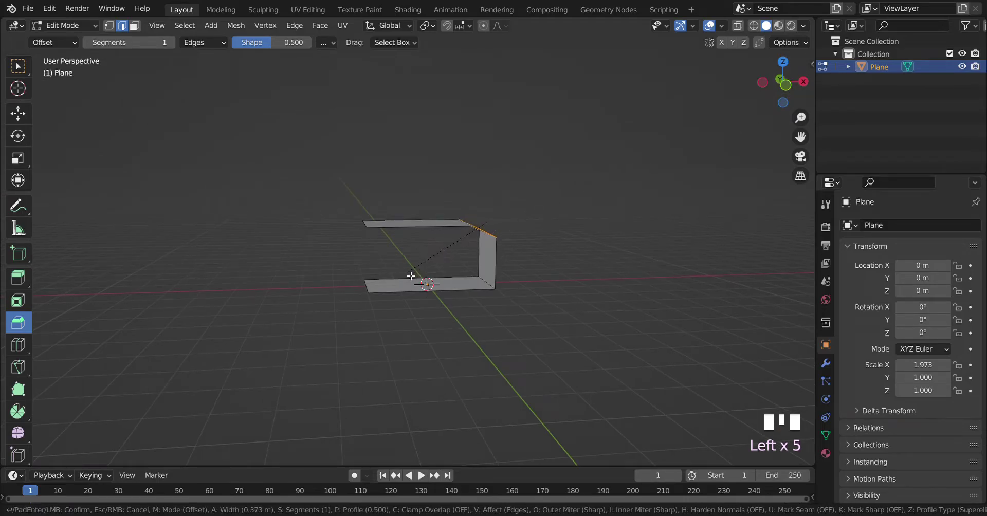
pyautogui.press('ctrl+z')
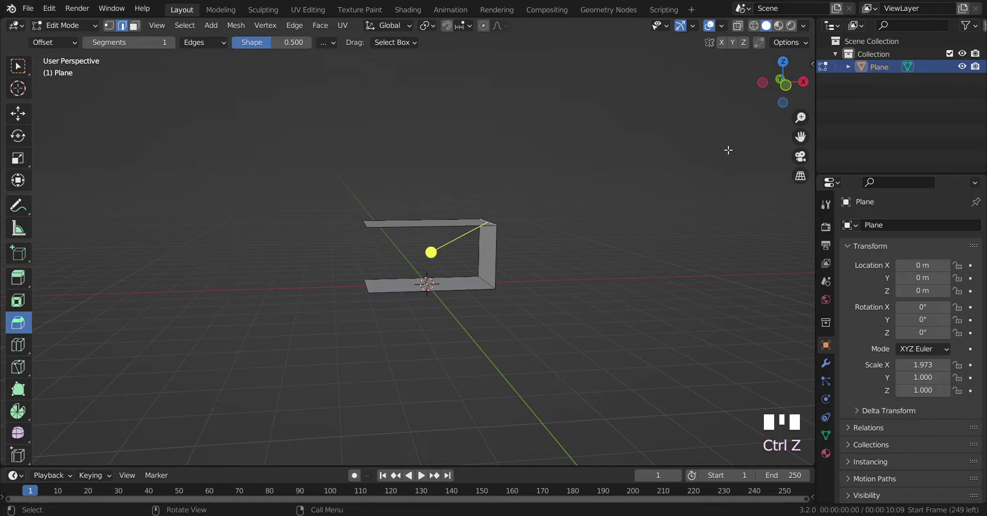
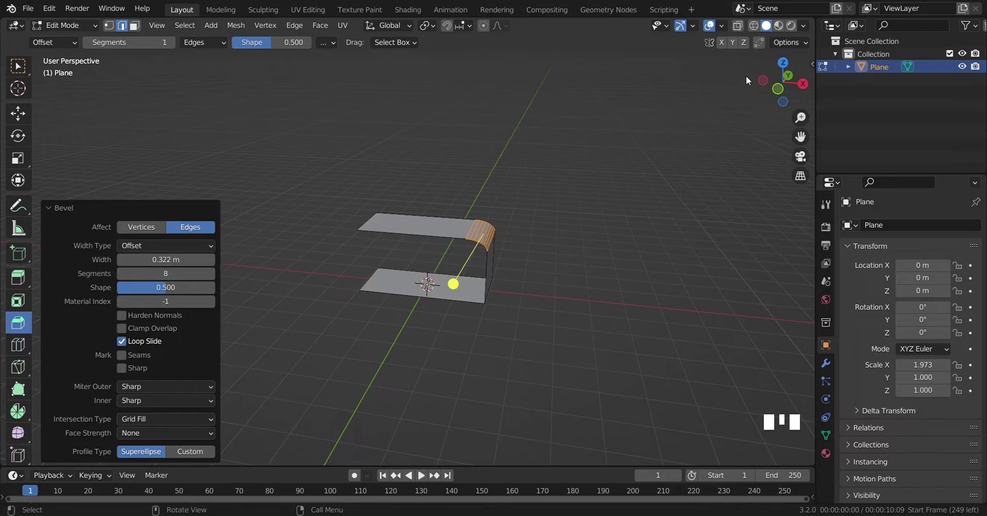
pyautogui.click(766, 83)
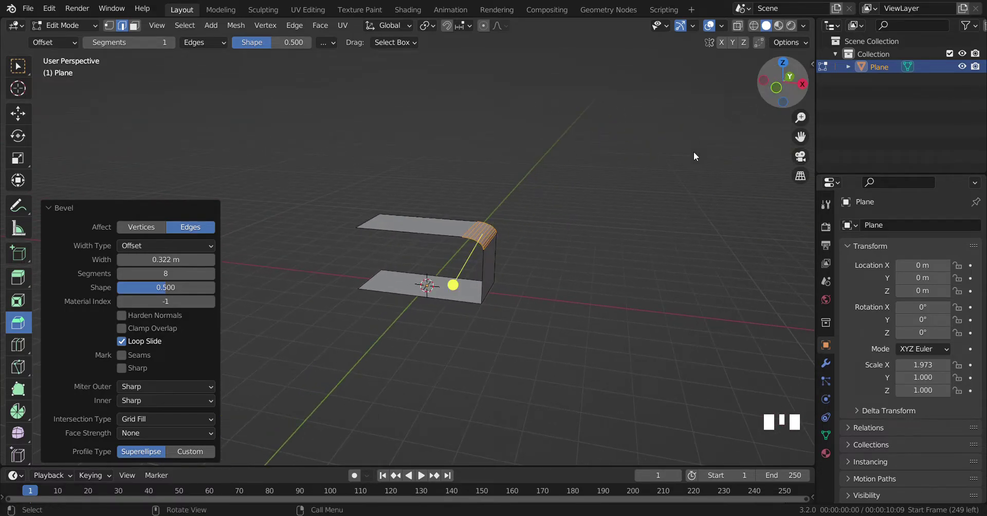
pyautogui.click(657, 196)
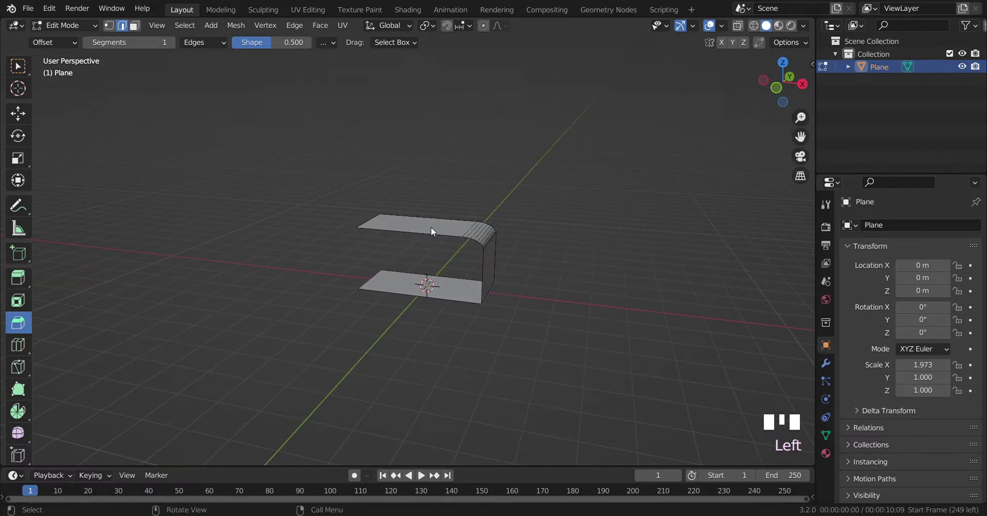
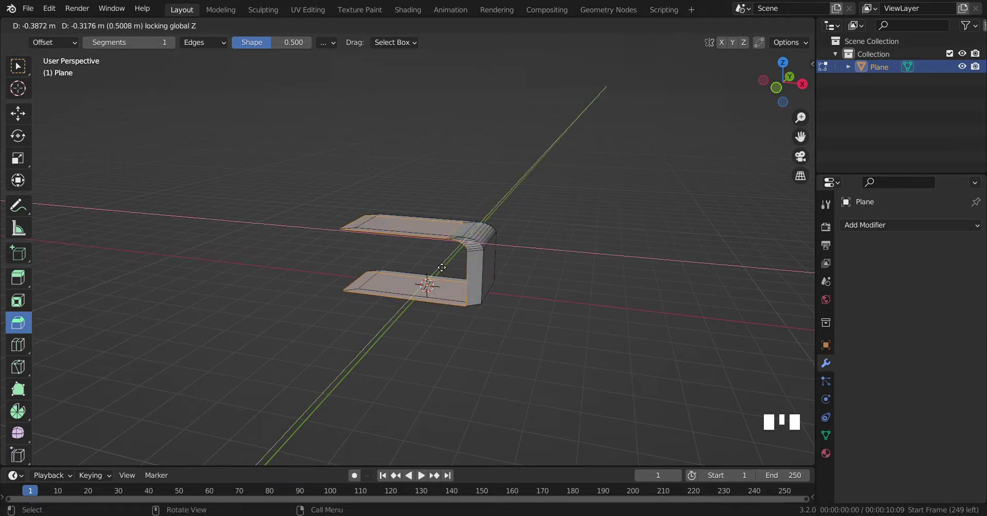
# Step: Undo the thickening attempt, leaving the rounded C shape unchanged
pyautogui.press('ctrl+z')
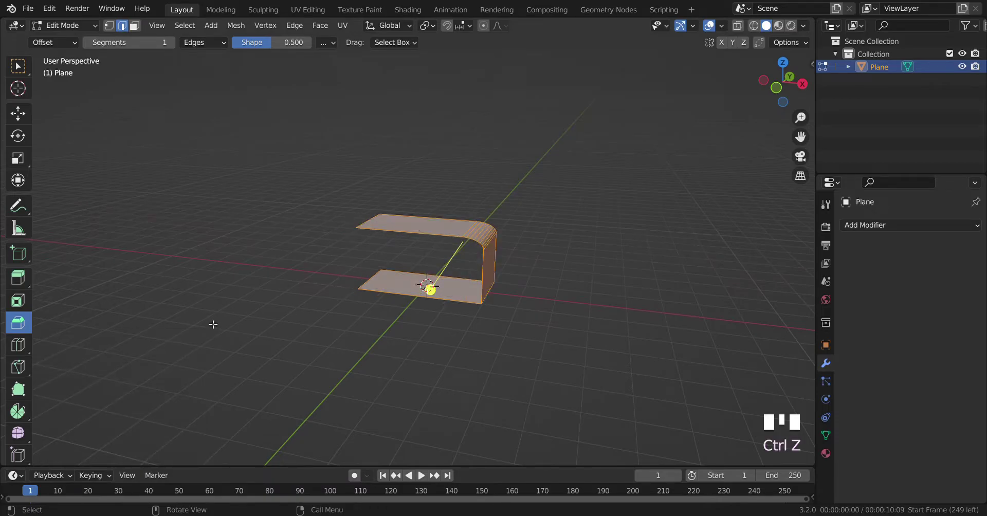
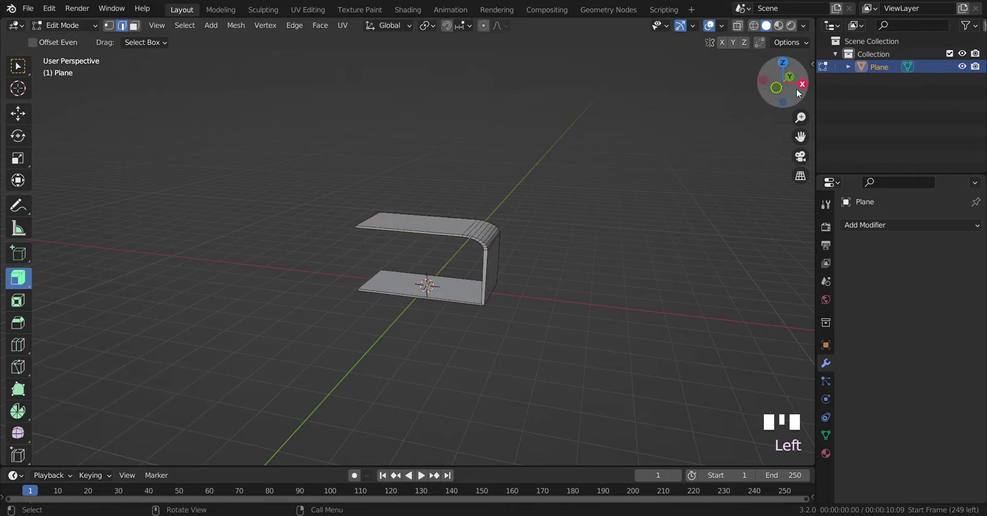
# Step: Extrude the panels along normals for slight thickness, checking side and back views
pyautogui.click(804, 87)
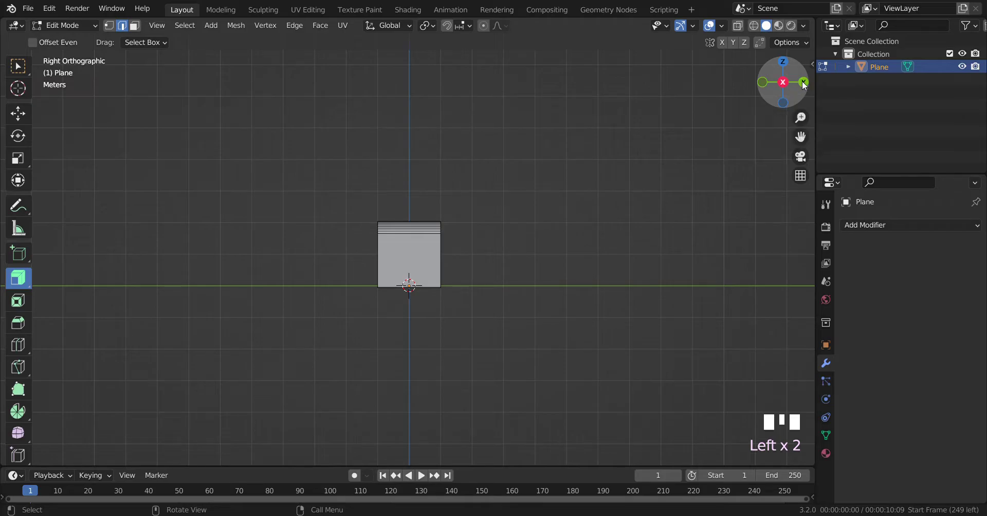
pyautogui.click(811, 84)
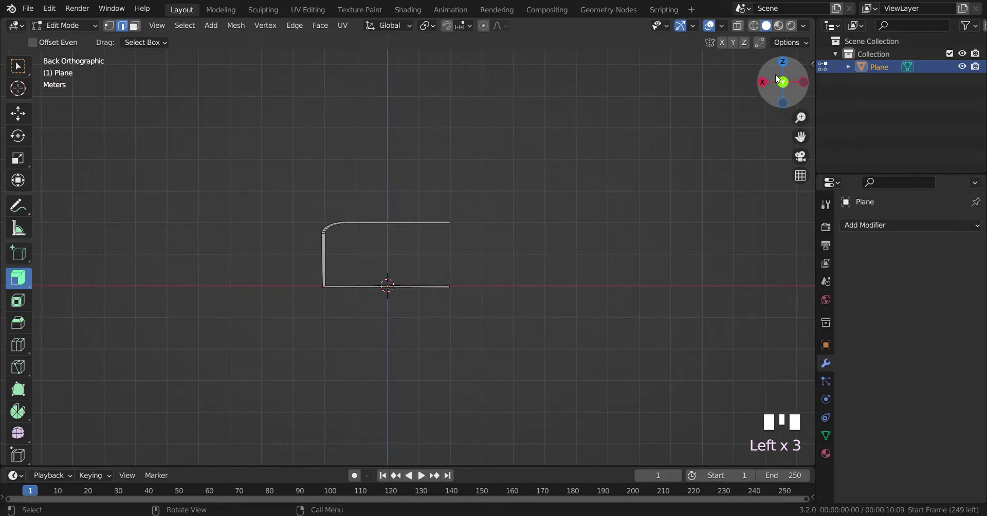
pyautogui.click(798, 82)
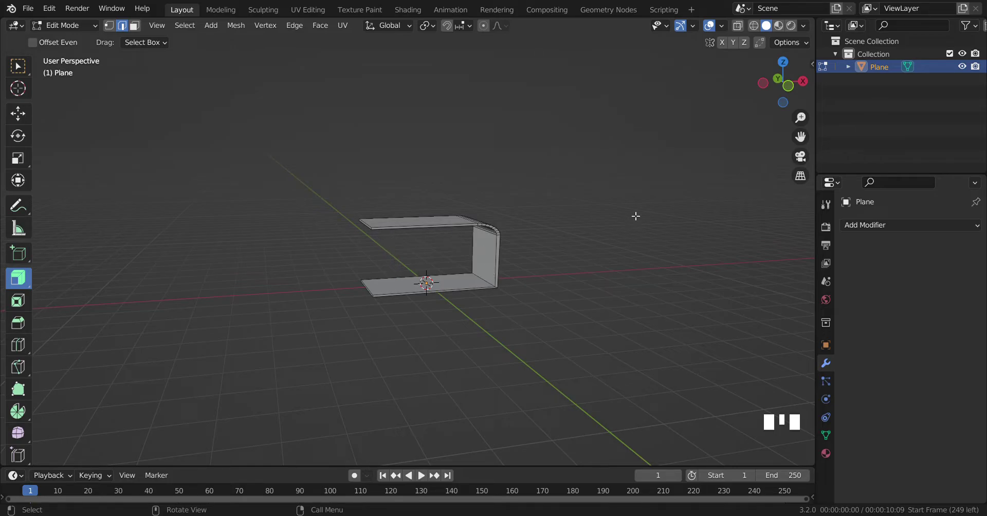
pyautogui.click(779, 104)
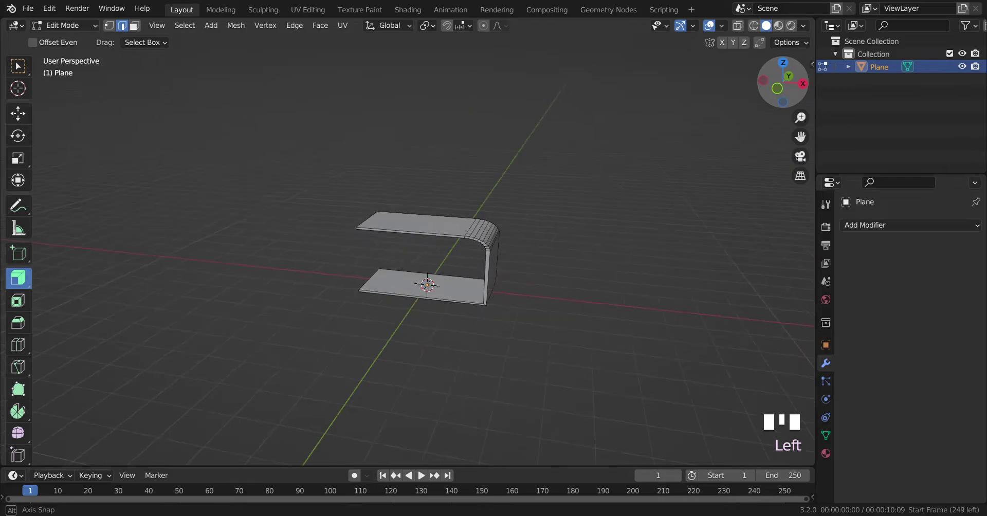
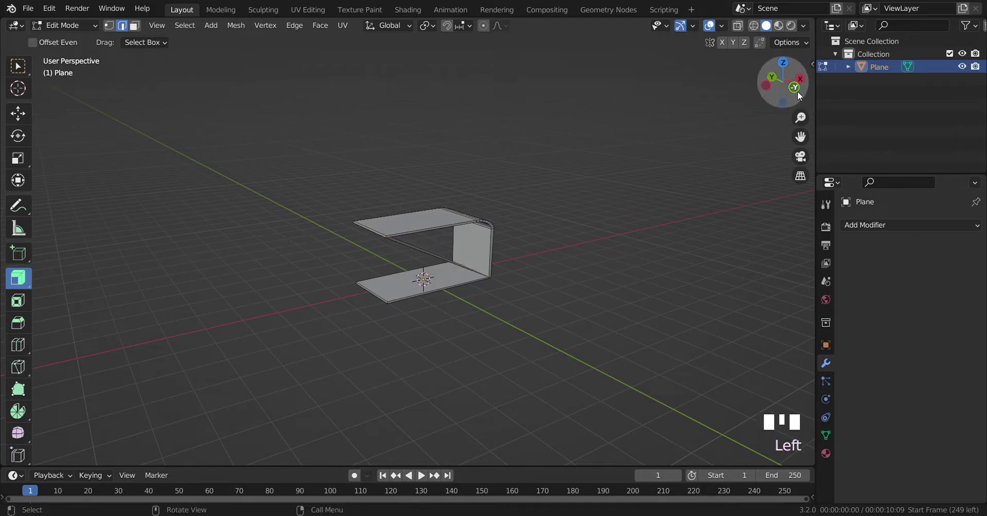
# Step: Bridge a diagonal crossbar inside the C, inspect it, then undo it
pyautogui.click(802, 94)
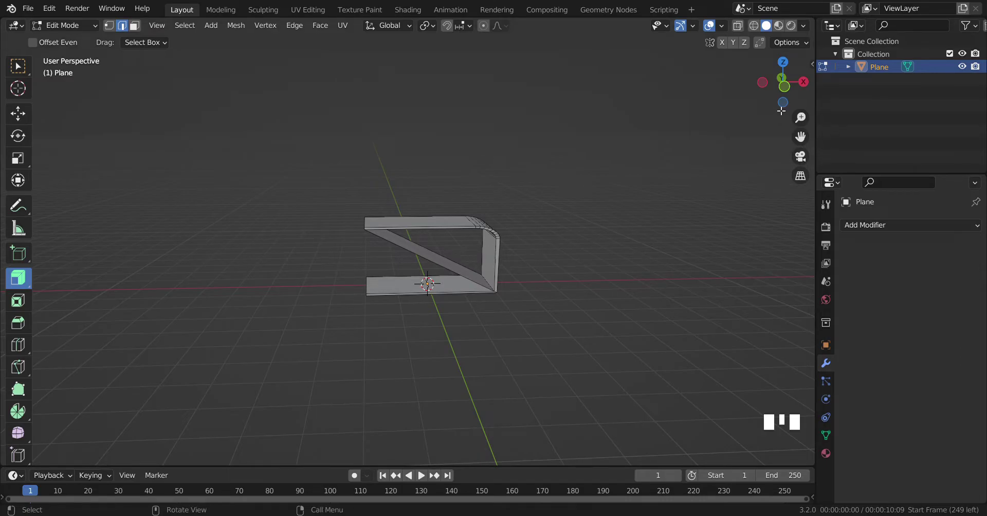
pyautogui.click(787, 103)
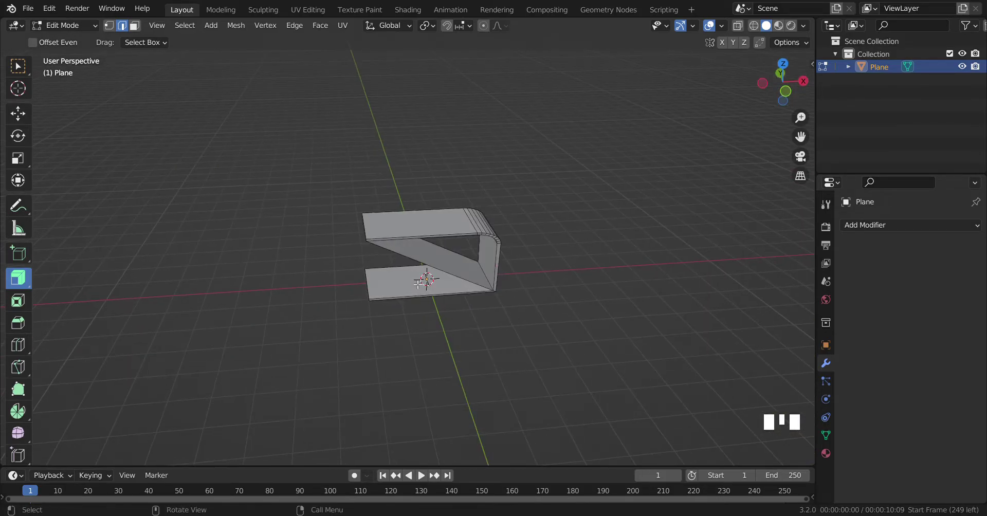
pyautogui.press('ctrl+z')
# Step: In Object Mode add a cylinder and scale X and Y to 0.042 into a thin leg
pyautogui.press('ctrl+z')
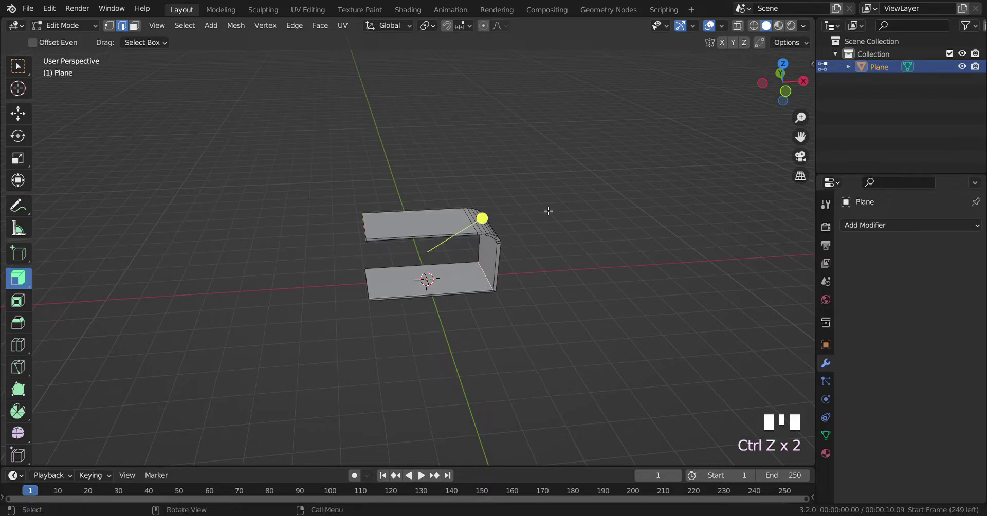
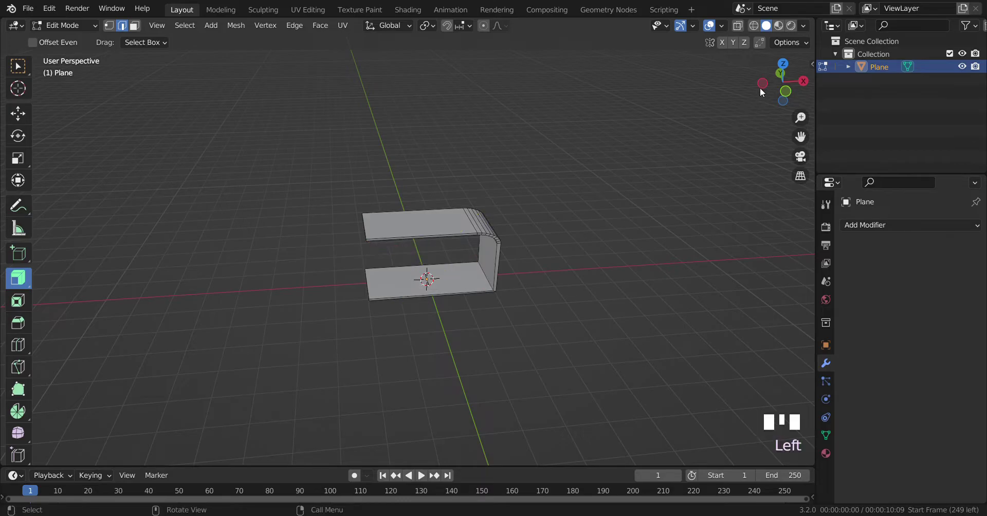
pyautogui.click(766, 88)
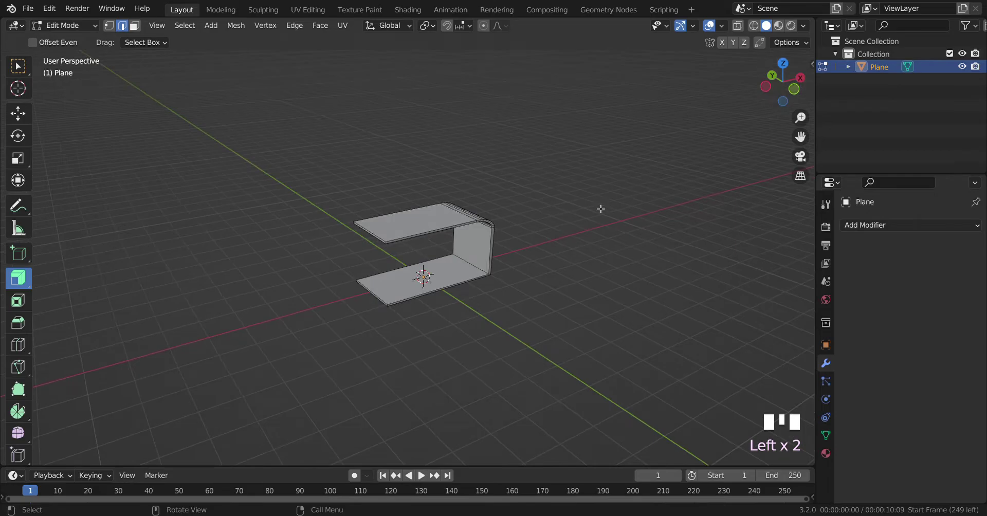
pyautogui.press('Tab')
pyautogui.press('shift+a')
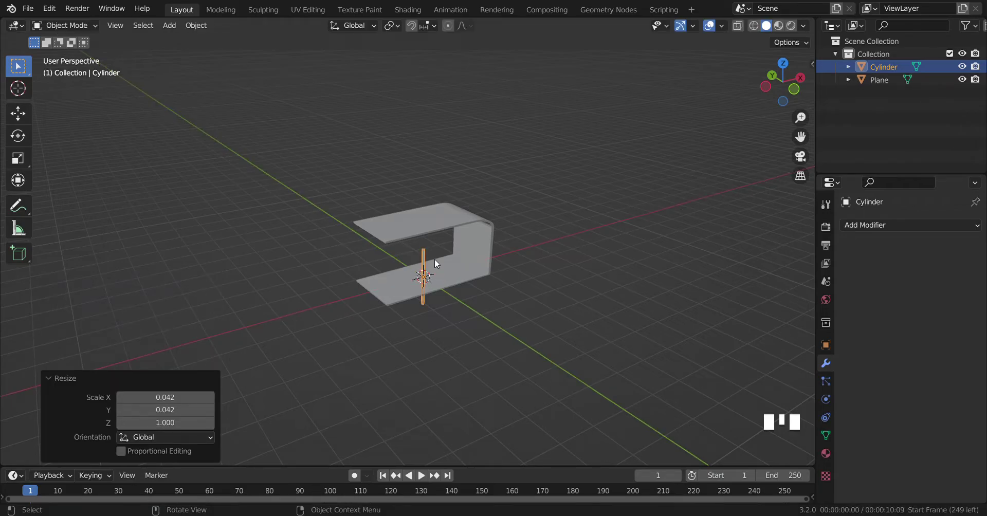
# Step: Move the leg up between the panels and to a front corner, about 1.57 m in X and 0.72 m in Y
pyautogui.click(799, 90)
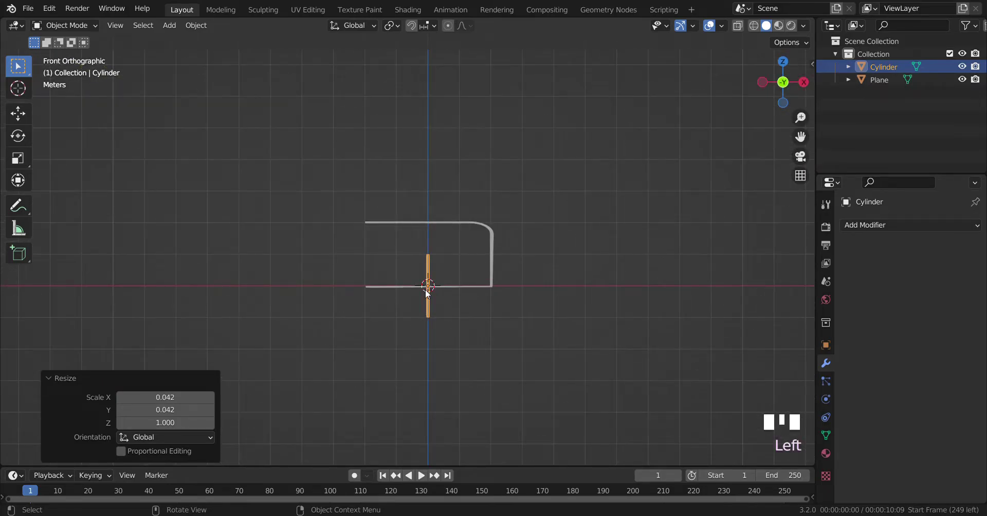
pyautogui.press('g')
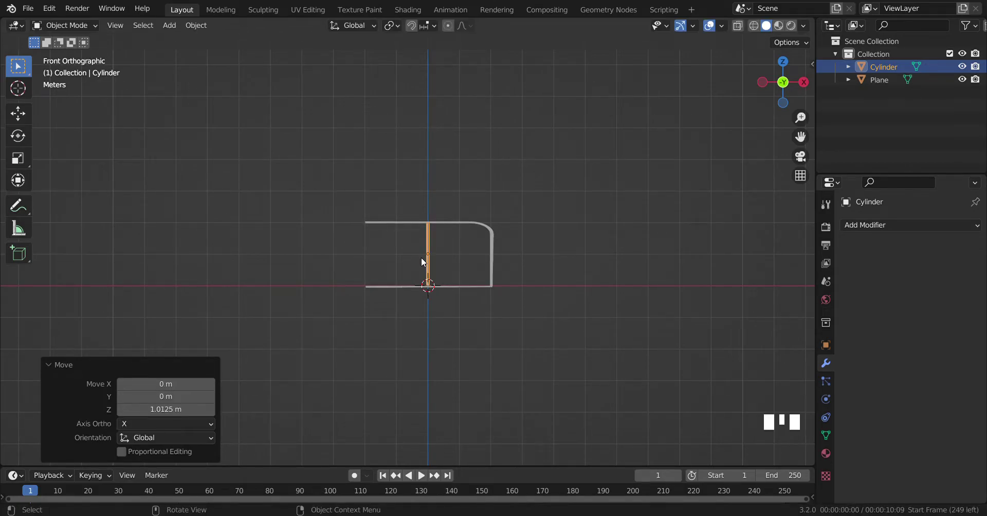
pyautogui.press('g')
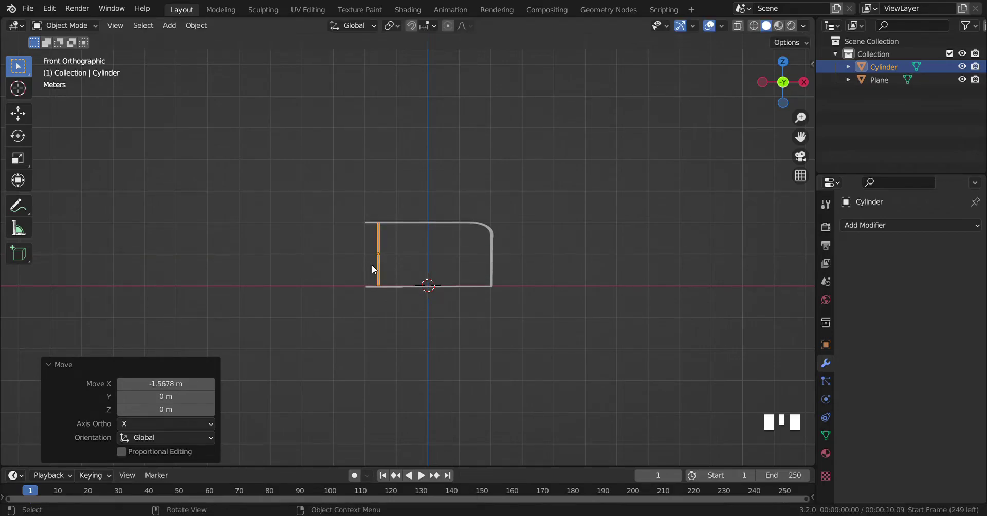
pyautogui.click(768, 84)
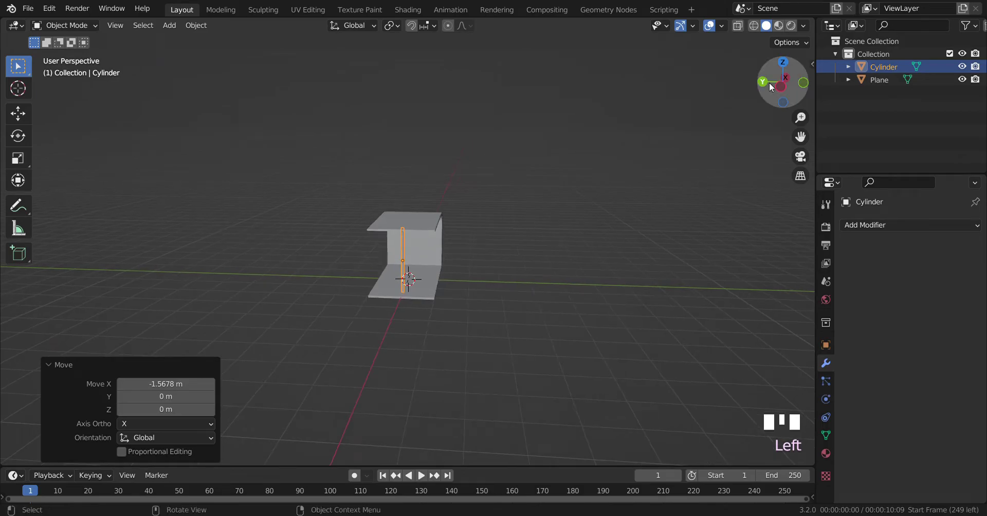
pyautogui.click(772, 80)
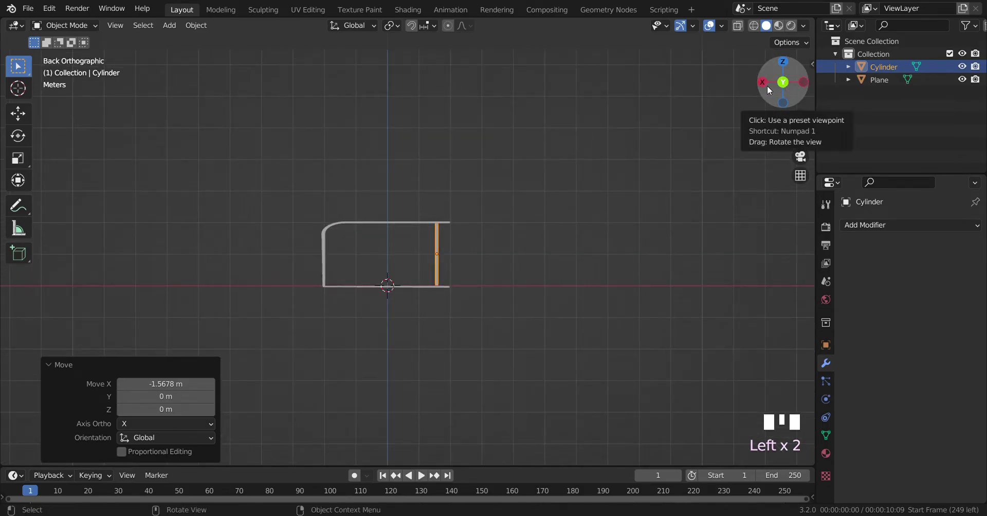
pyautogui.click(764, 83)
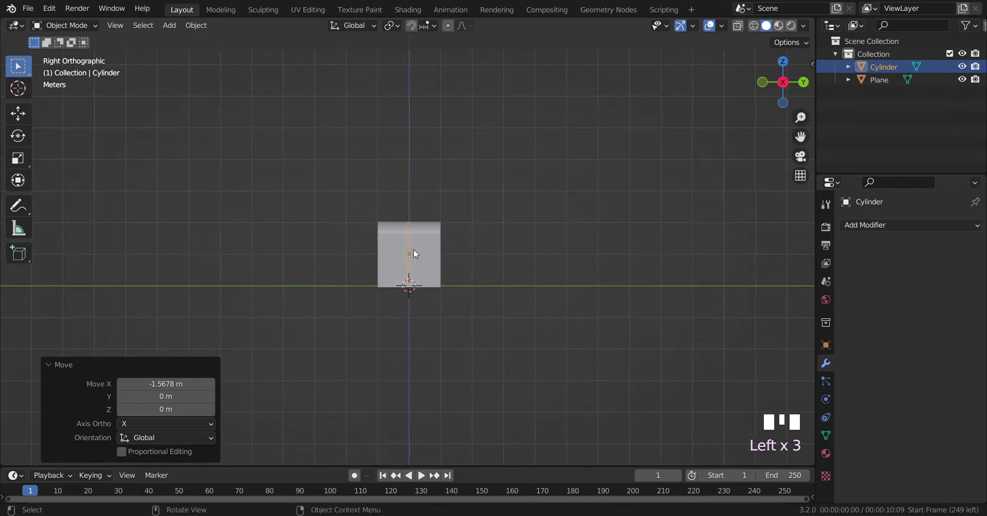
pyautogui.press('g')
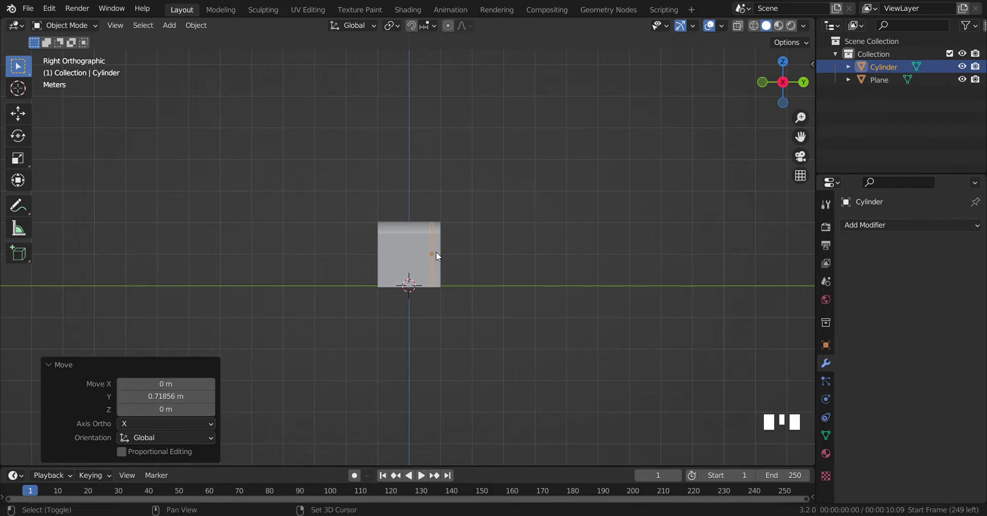
# Step: Duplicate the leg and shift the copy about 1.54 m along Y to the opposite corner
pyautogui.press('shift+d')
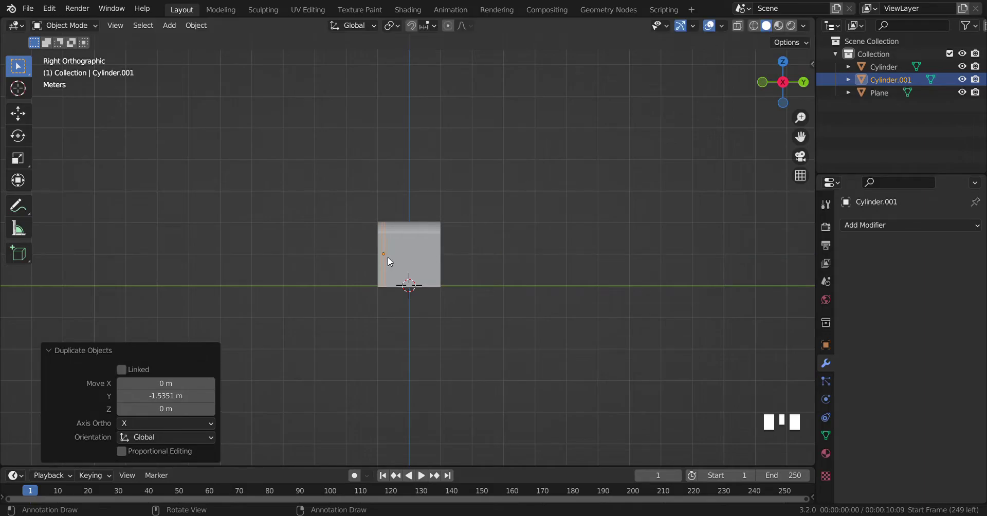
pyautogui.click(783, 66)
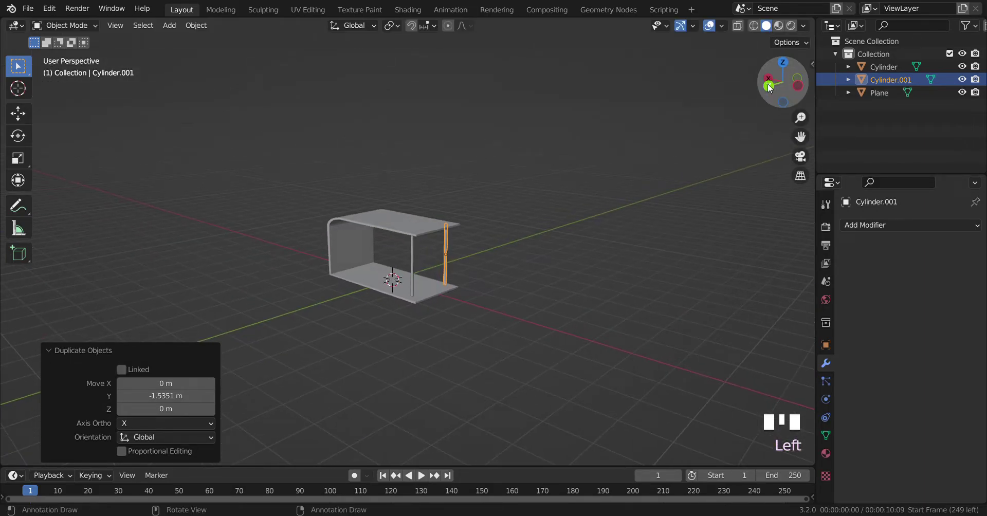
pyautogui.click(800, 90)
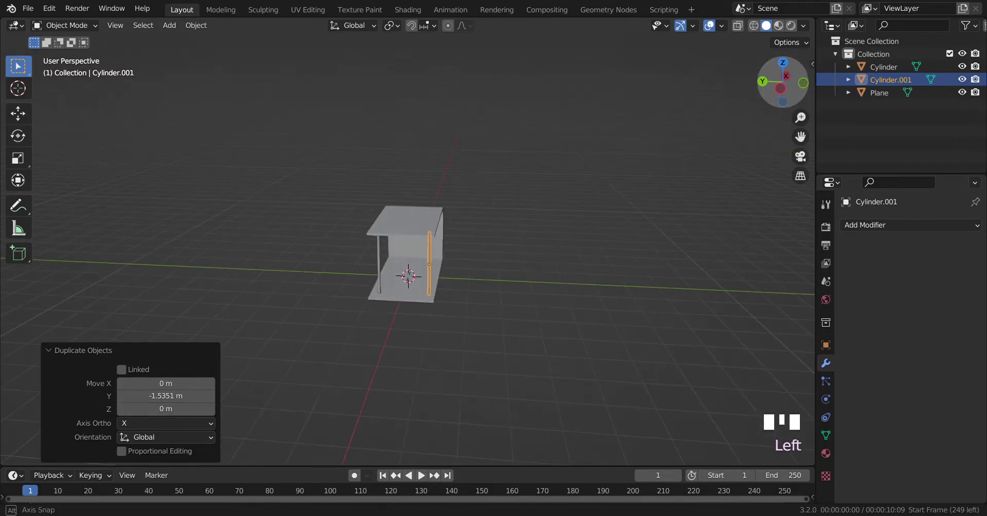
pyautogui.click(597, 278)
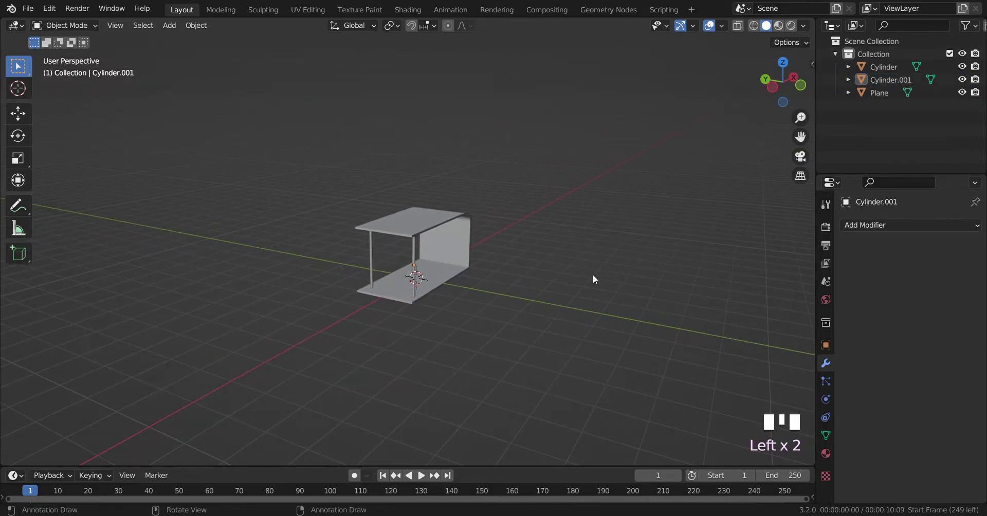
# Step: Duplicate a leg as Cylinder.002 to become the crossbar, moving it about 0.69 m along Y
pyautogui.click(800, 90)
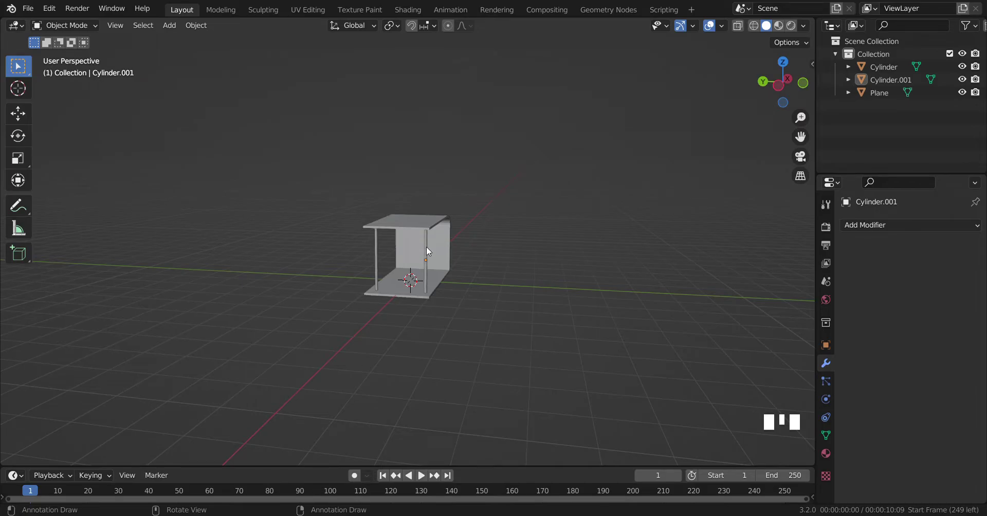
pyautogui.click(431, 249)
pyautogui.press('shift+d')
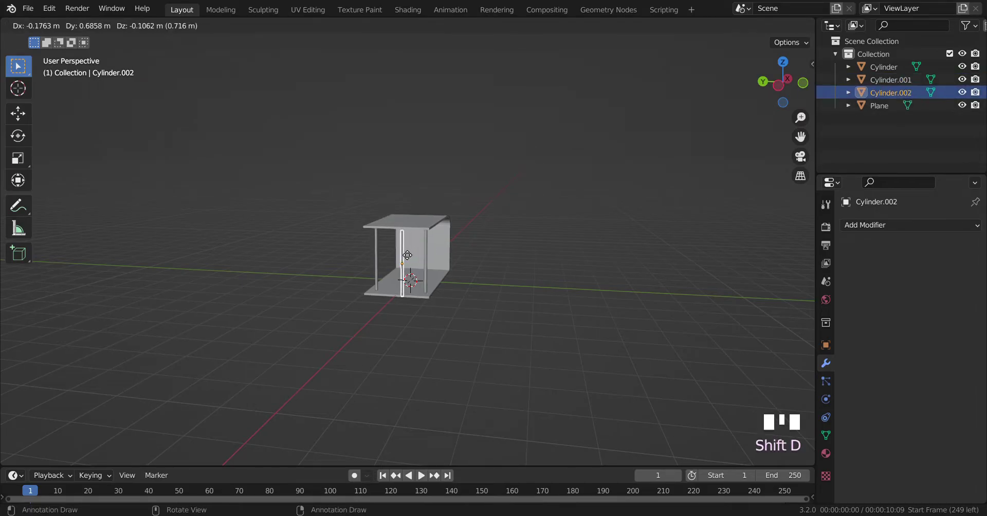
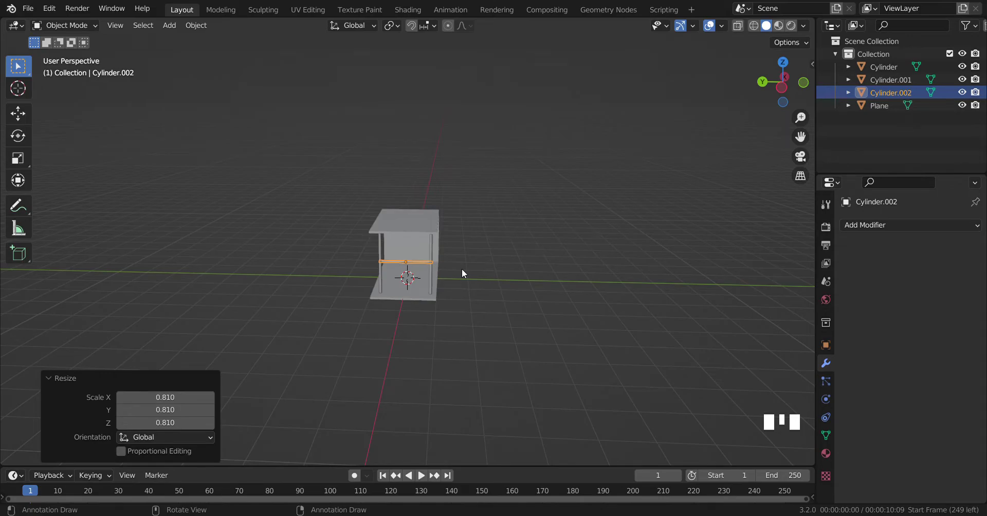
# Step: Nudge the crossbar along Y and scale it to about 0.913 so it fits between the legs
pyautogui.press('g')
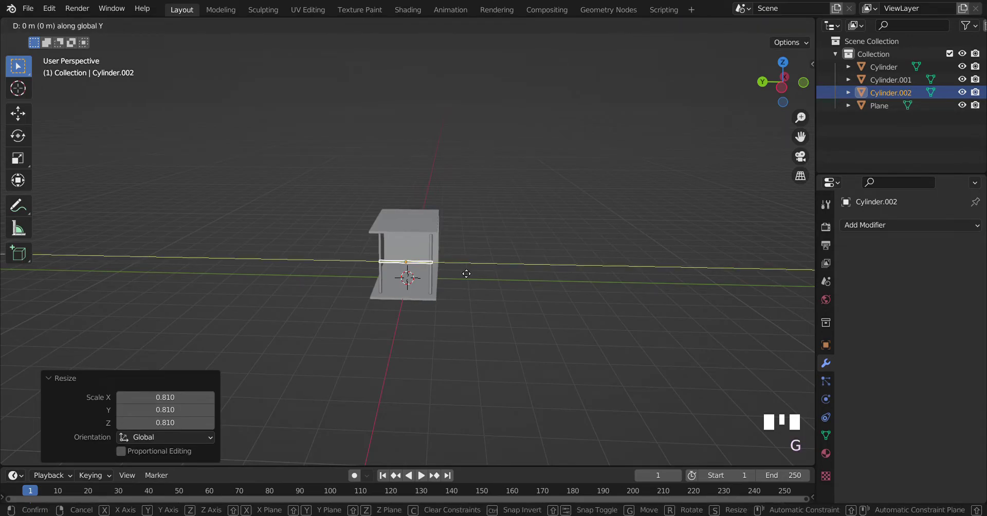
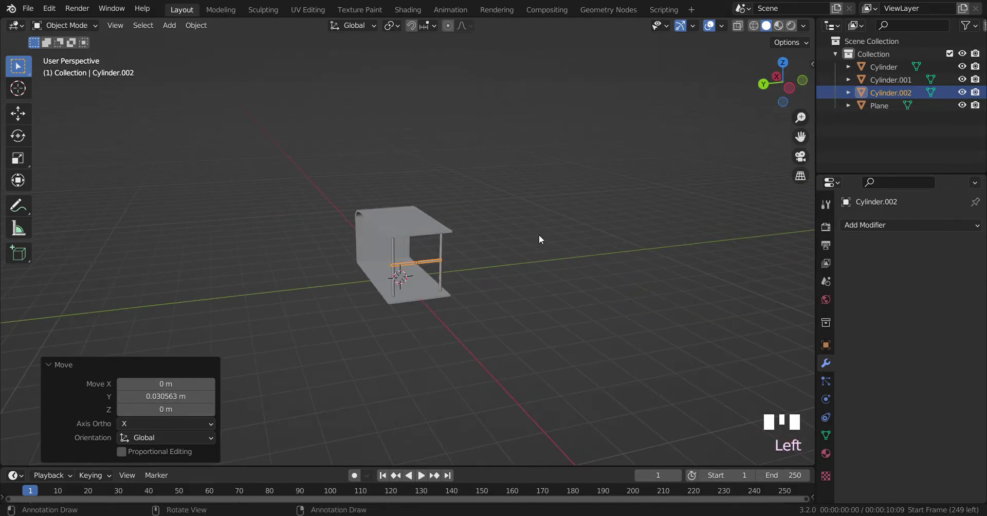
pyautogui.click(539, 239)
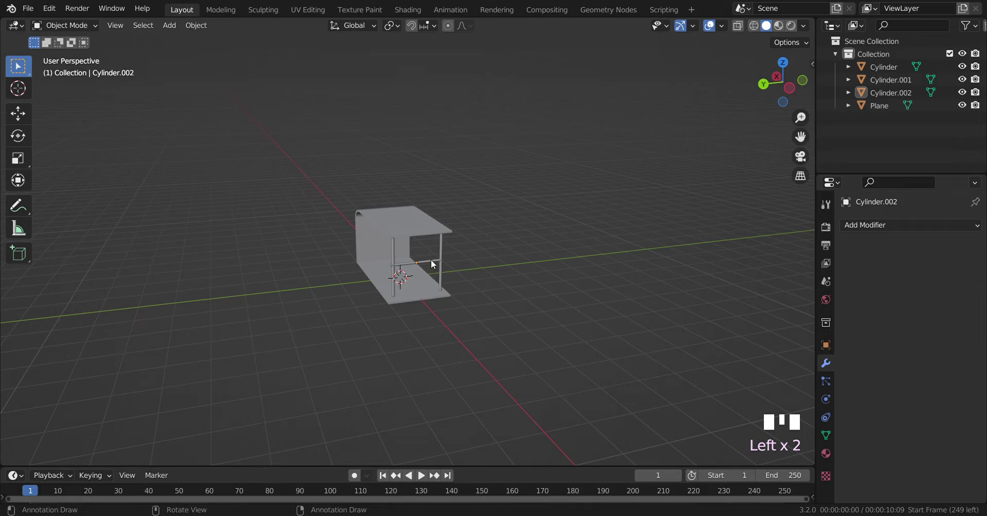
pyautogui.click(435, 262)
pyautogui.press('s')
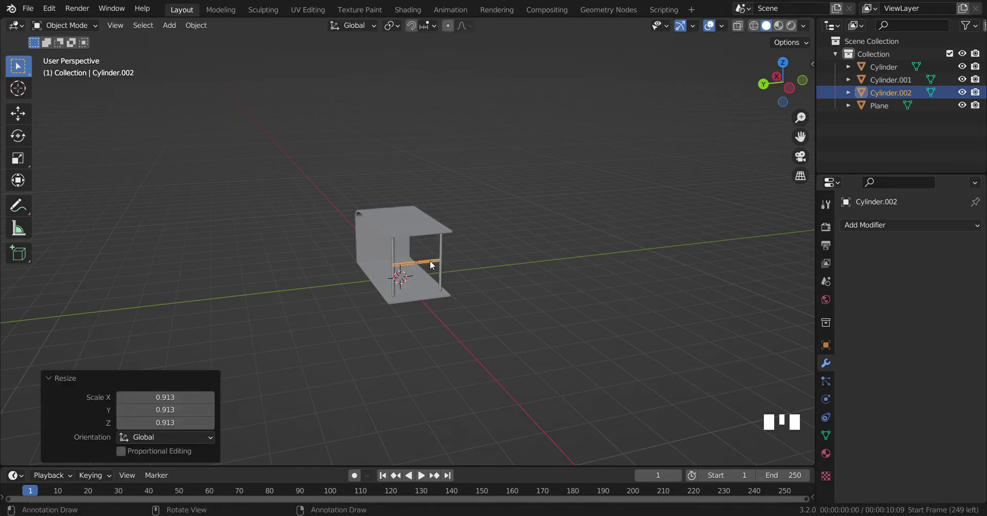
pyautogui.click(566, 215)
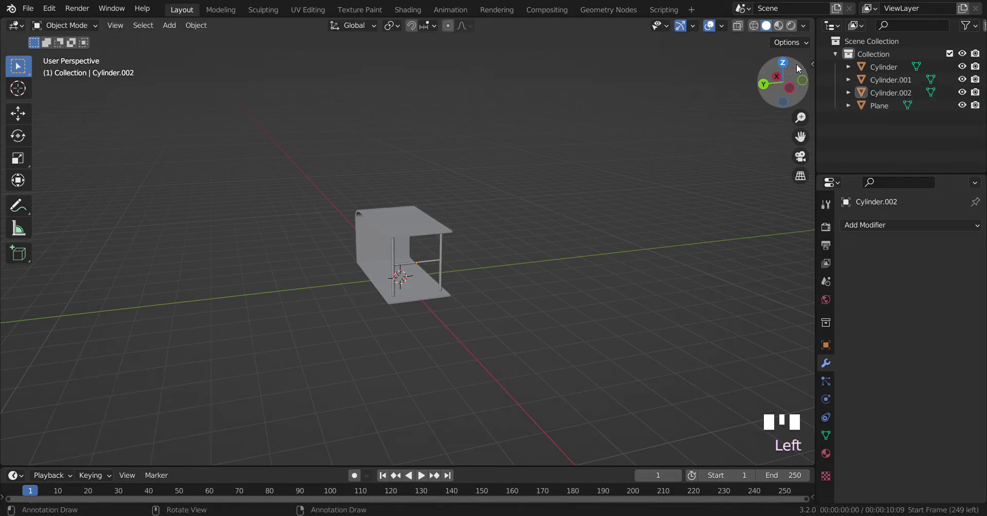
pyautogui.click(809, 84)
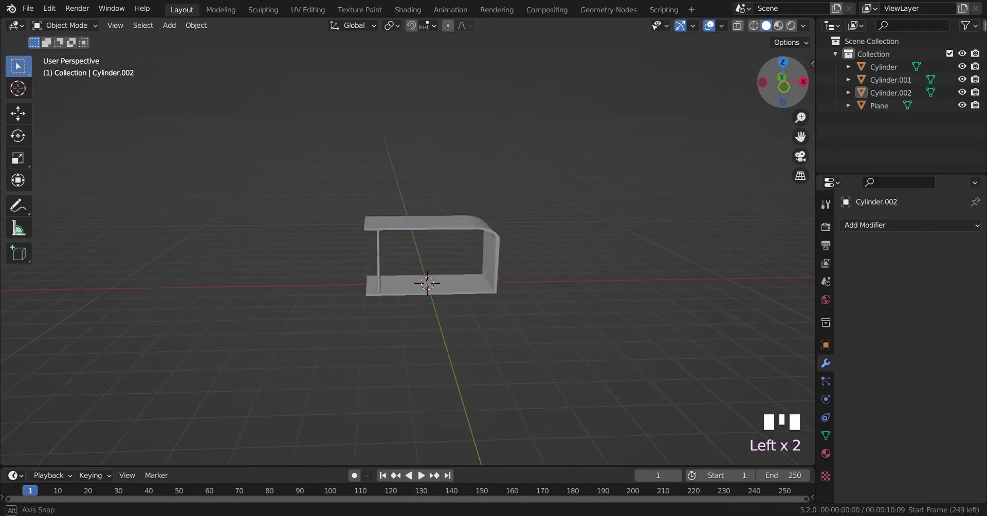
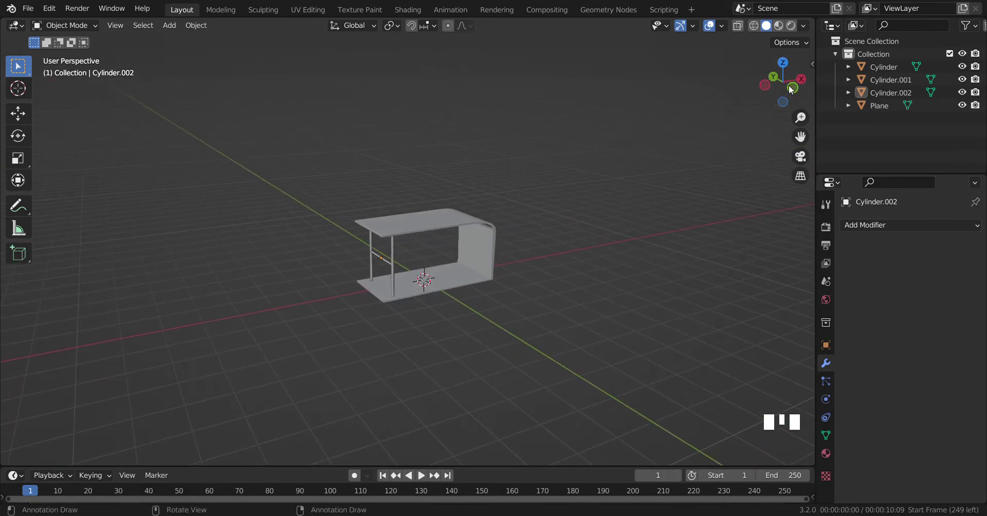
# Step: Shade the bent shelf panel smooth and enable Auto Smooth at 30° in its Normals settings
pyautogui.click(443, 215)
pyautogui.moveTo(444, 216); pyautogui.dragTo(743, 321)
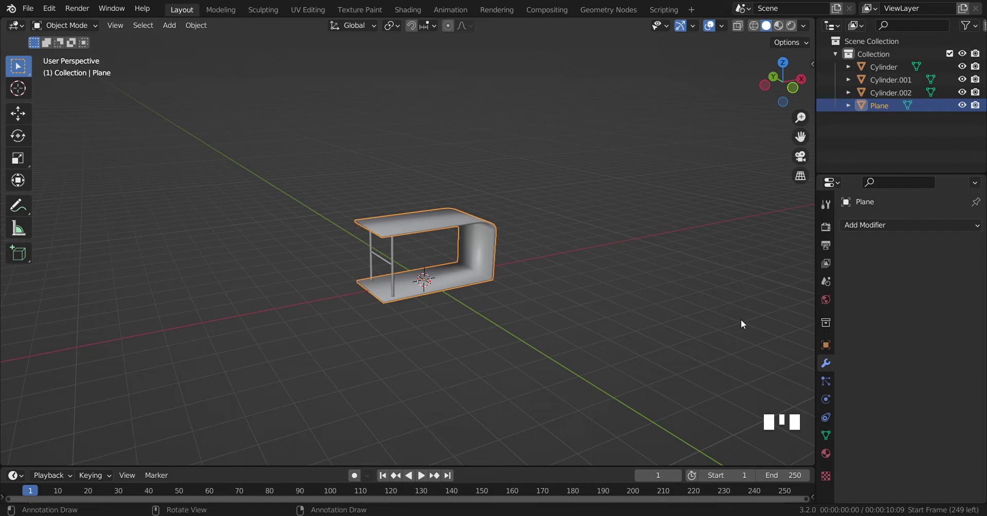
pyautogui.click(831, 435)
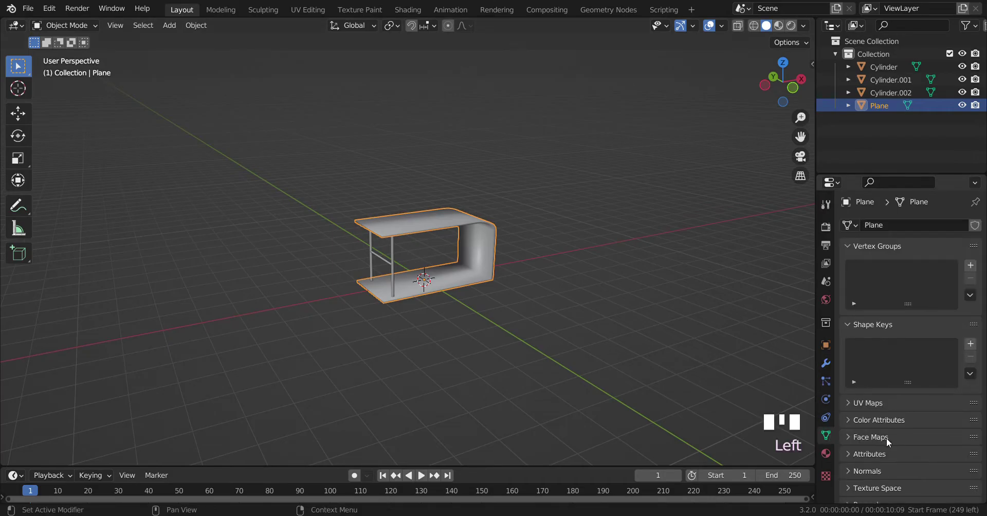
pyautogui.click(868, 477)
pyautogui.scroll(-3)
pyautogui.click(905, 471)
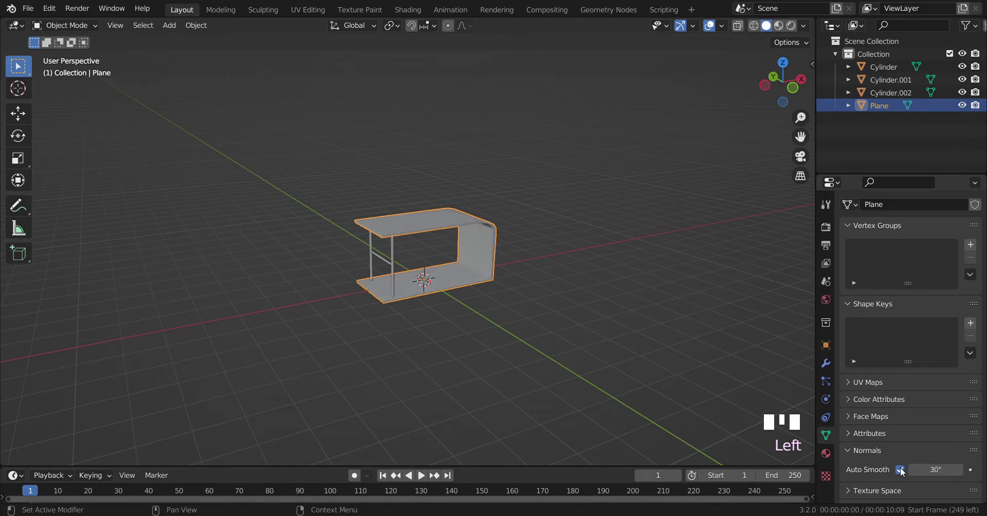
pyautogui.click(676, 386)
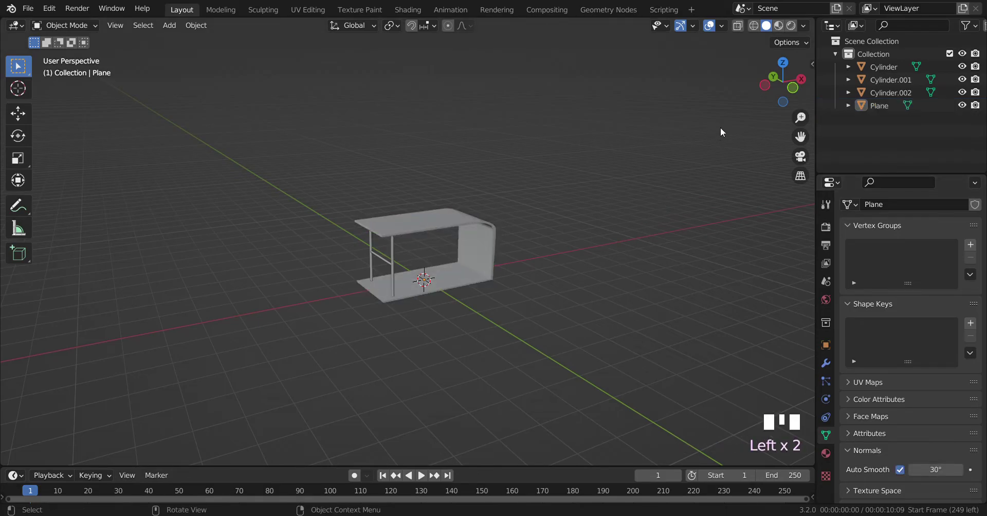
pyautogui.click(784, 102)
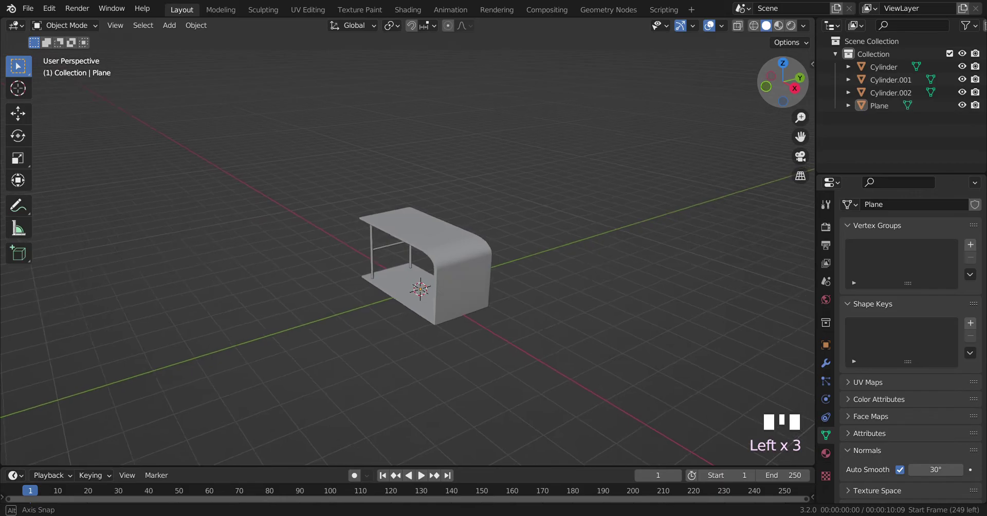